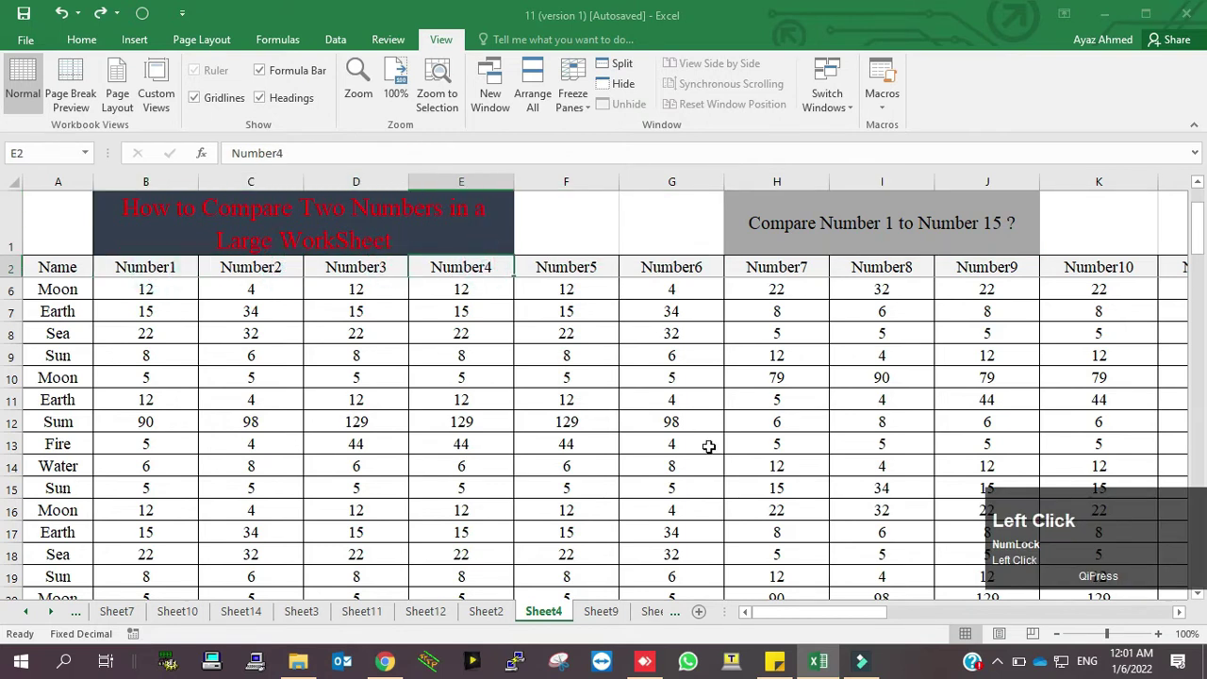
- Review the Freeze Panes options without applying any, keeping B3 selected on Sheet4
drag(794, 614, 931, 582)
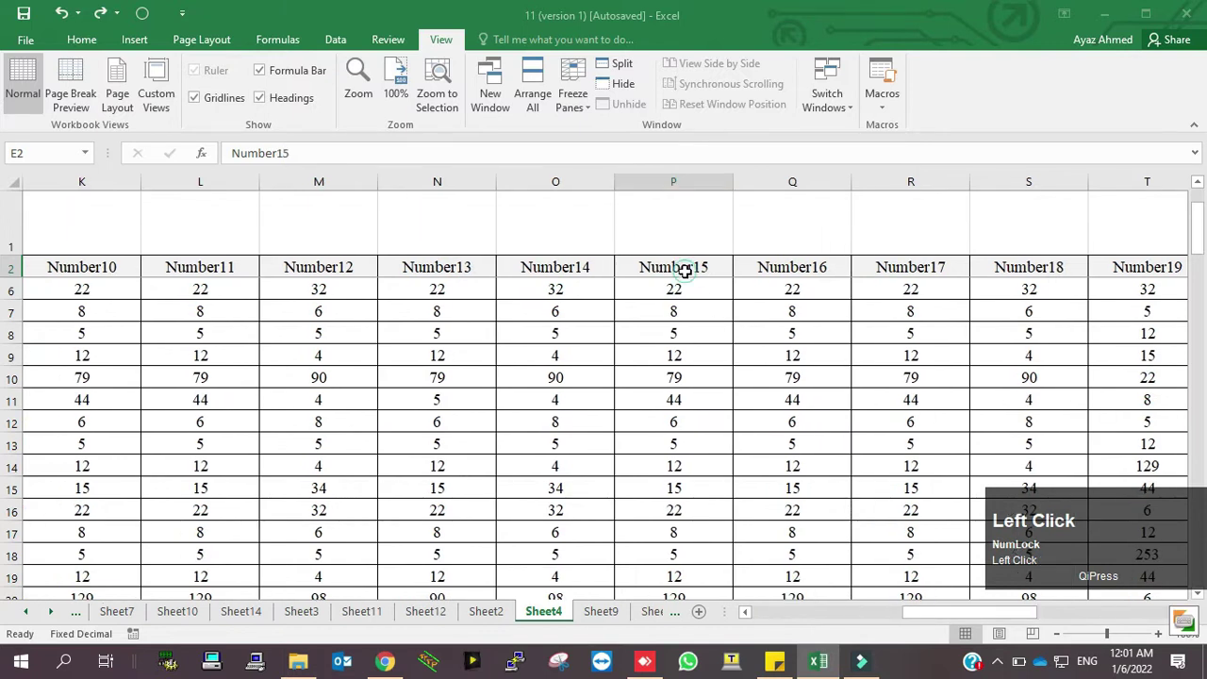
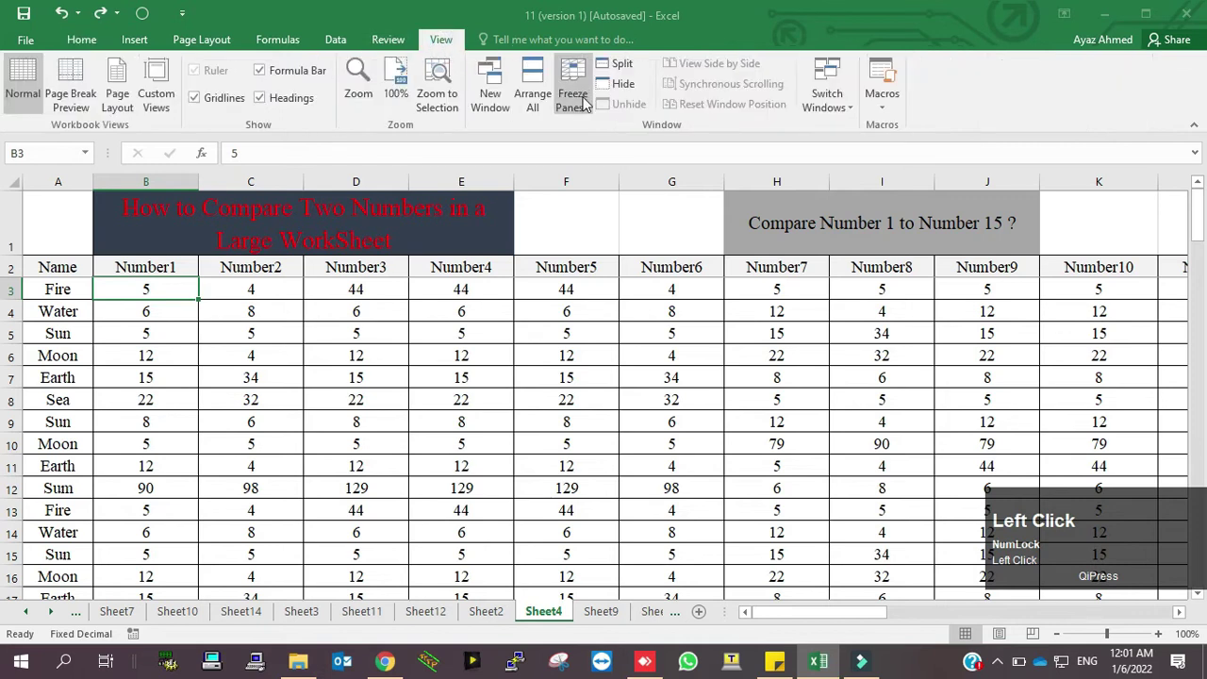
click(572, 96)
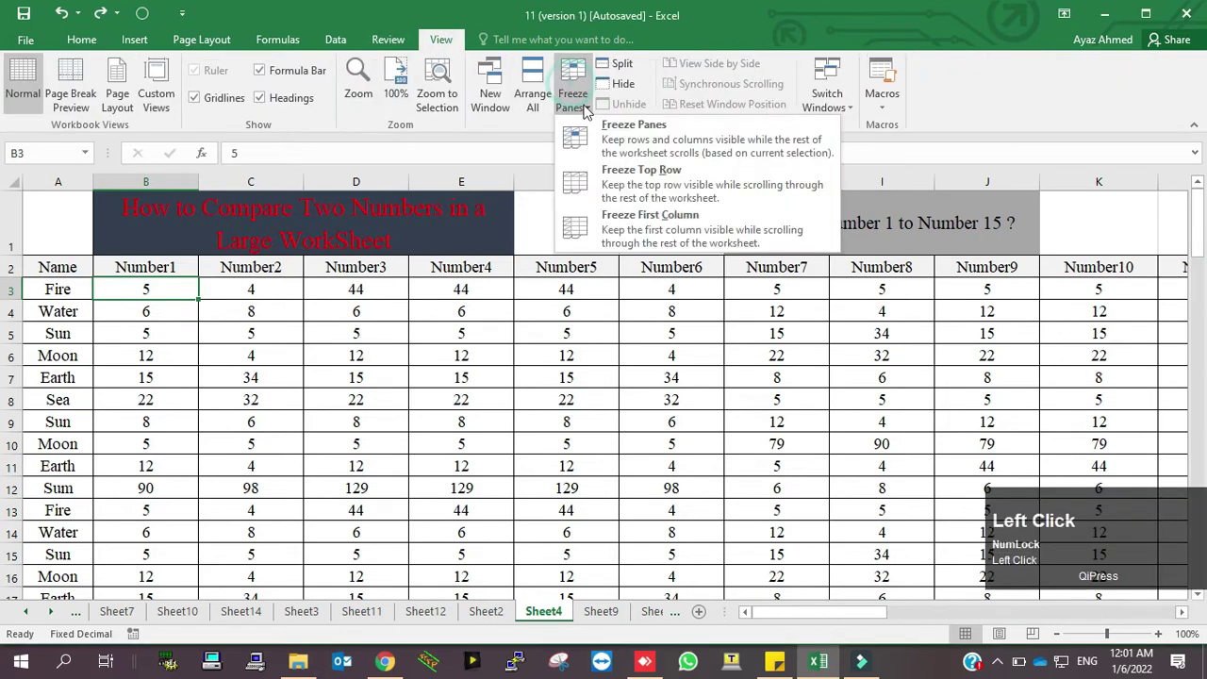
click(622, 136)
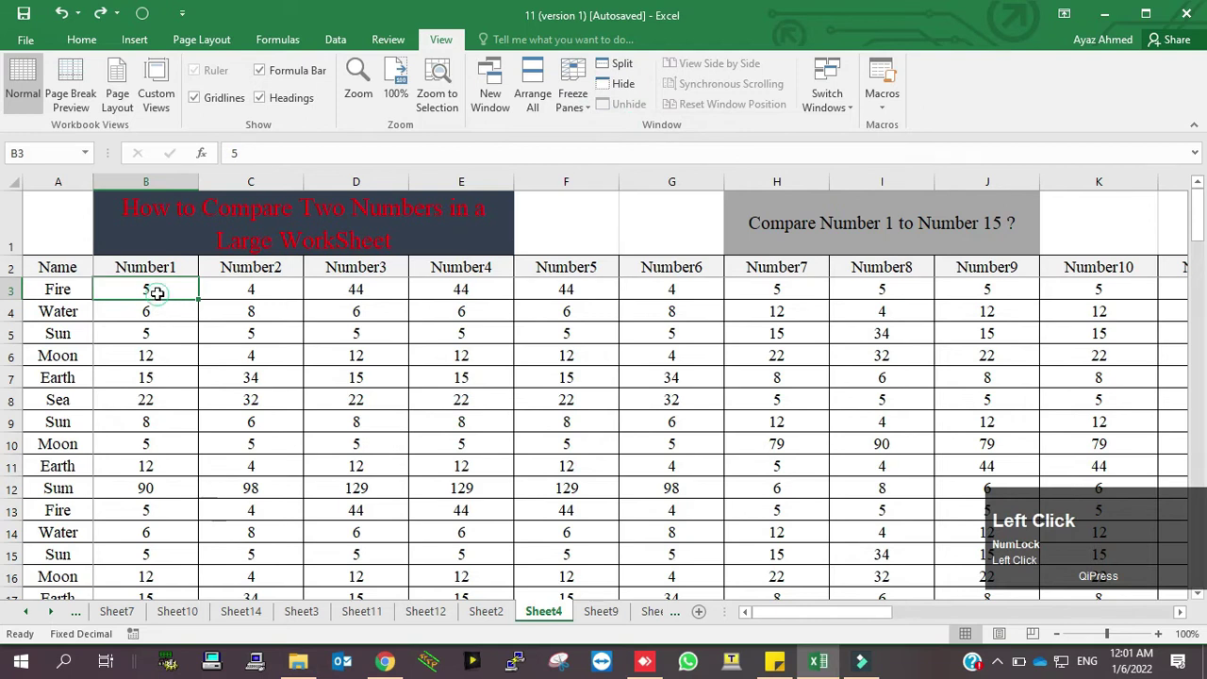
scroll(down, 3)
scroll(up, 3)
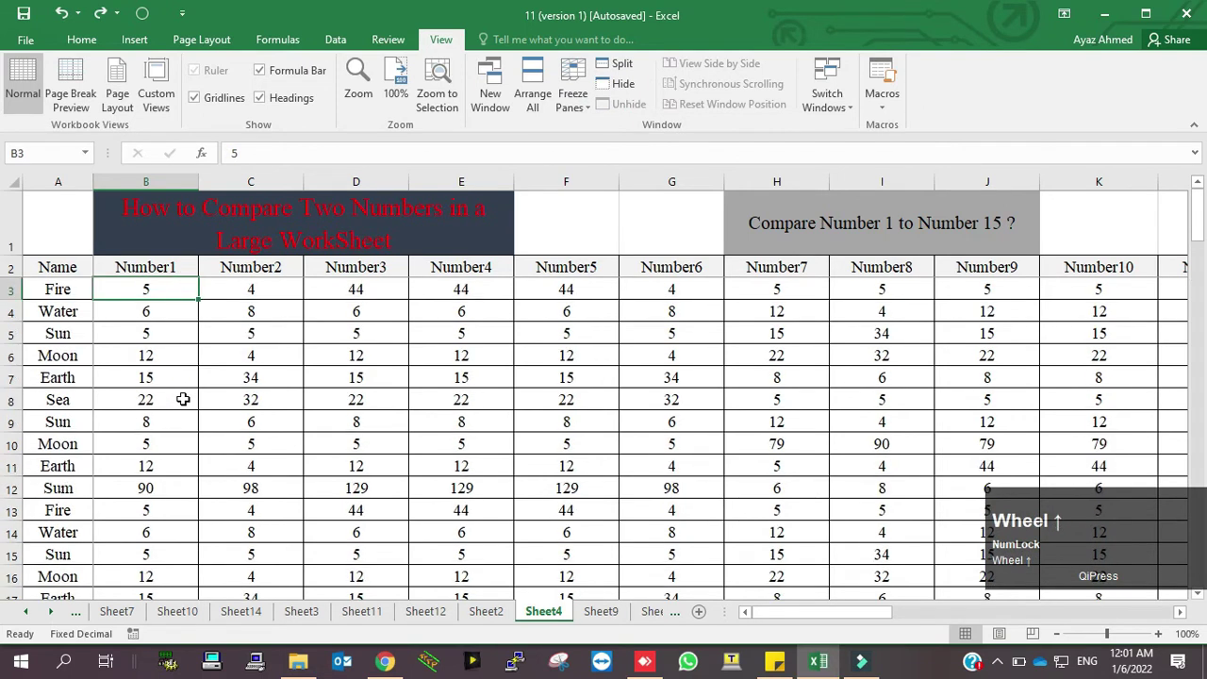
- Split Sheet4 into four panes divided below row 3 and after column F
drag(774, 612, 993, 612)
drag(1043, 616, 611, 68)
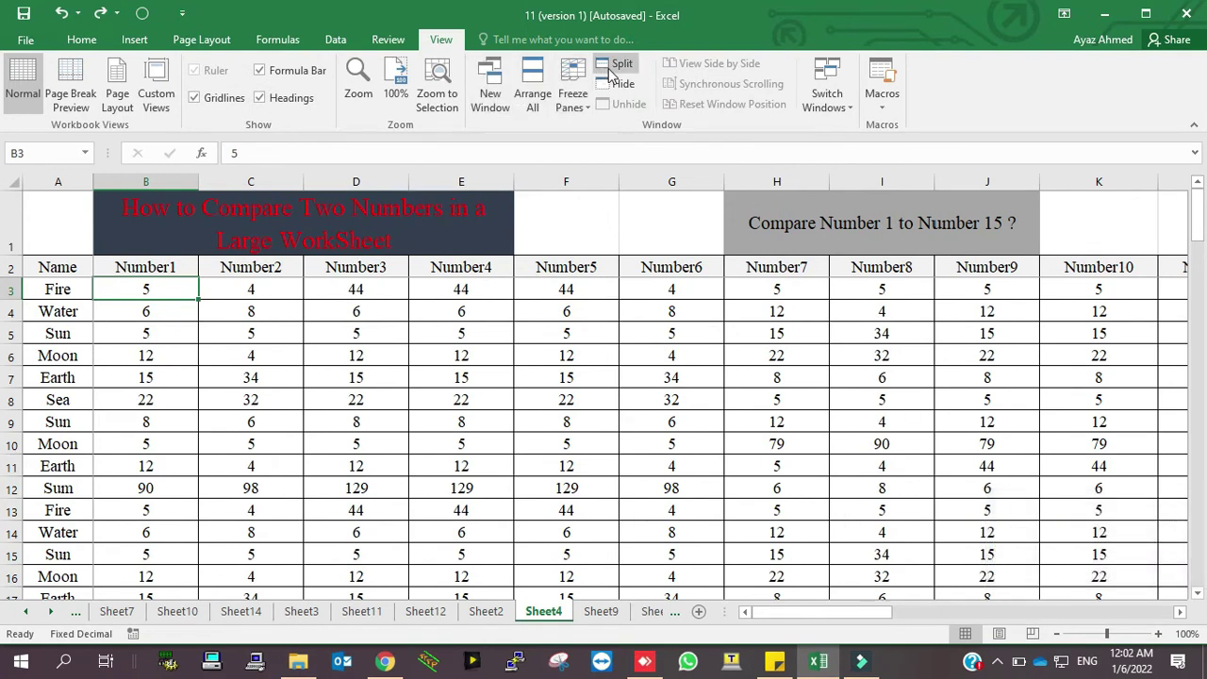
click(611, 68)
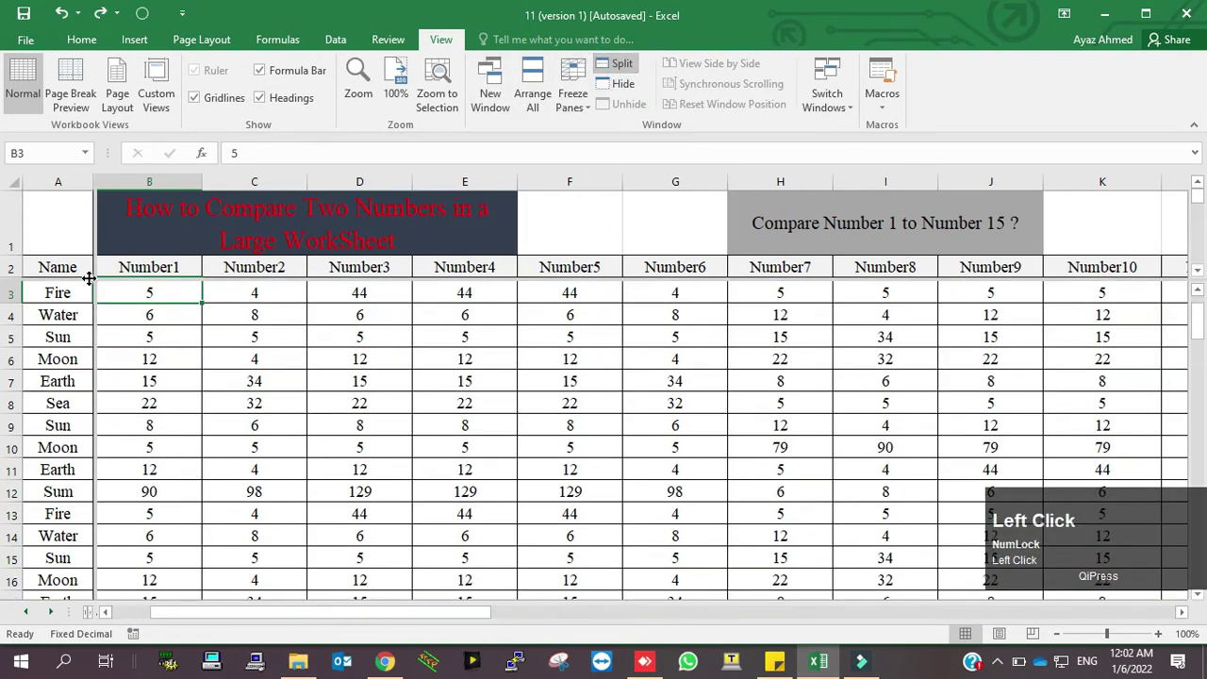
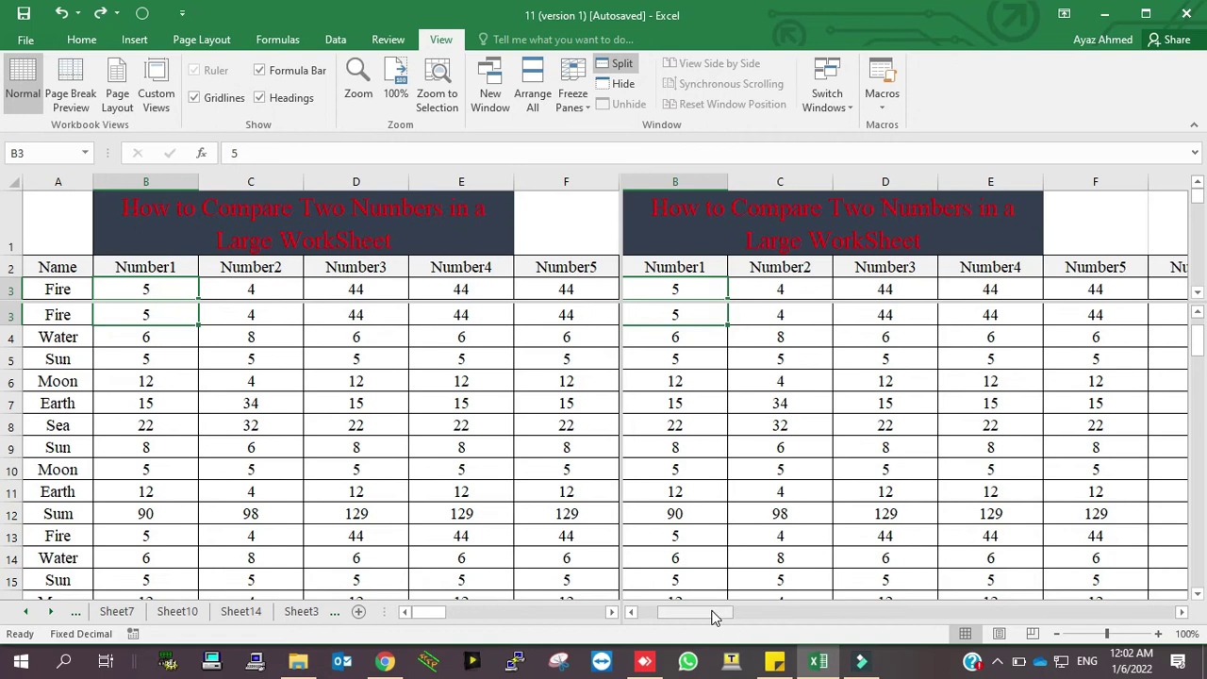
- Scroll the right panes to show columns M through Q beside Number1 to Number5
drag(731, 615, 762, 634)
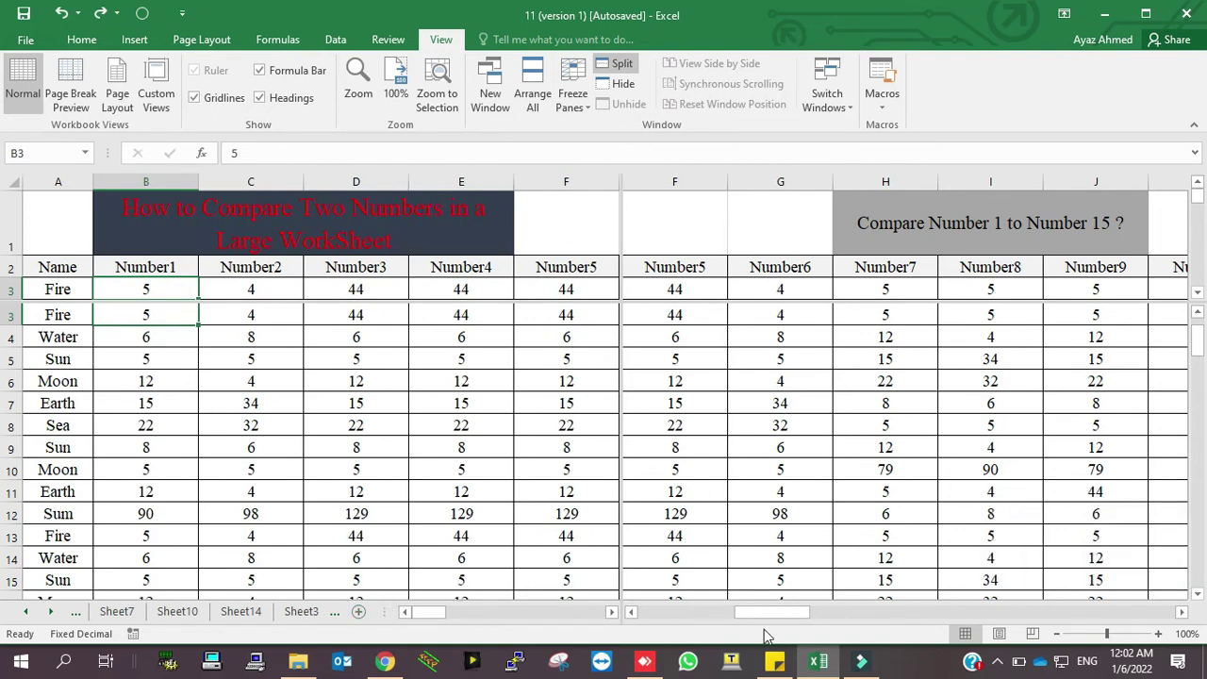